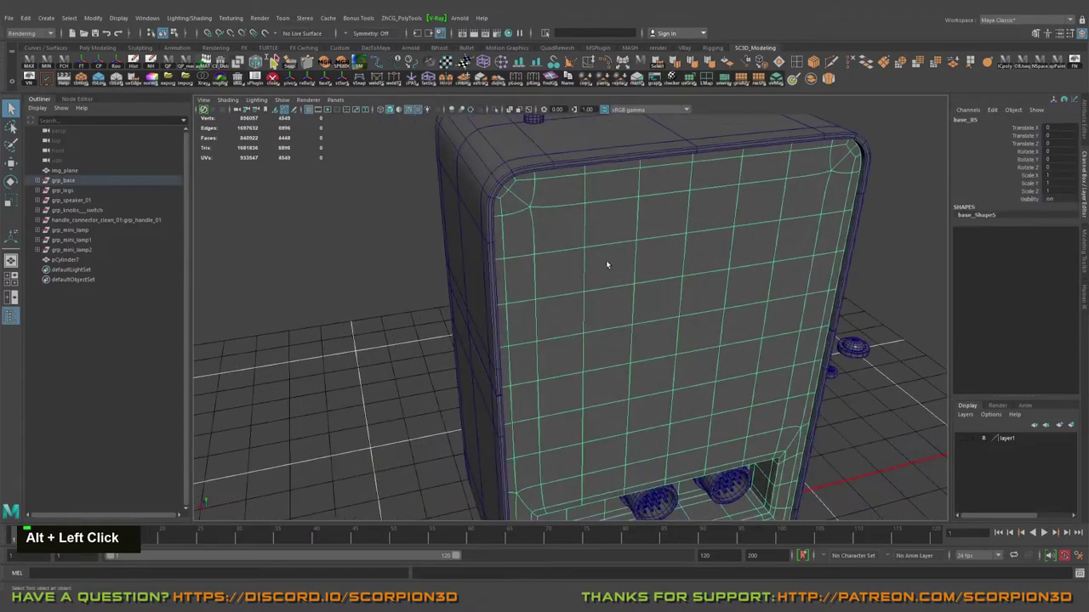
- Duplicate the base speaker panel (Ctrl+D) and move the copy beside the original
click(748, 281)
middle_click(688, 339)
key(w)
key(ctrl+d)
middle_click(805, 314)
scroll(down, 3)
- Select the long horizontal face strip near the panel's top and extrude it
click(557, 232)
middle_click(587, 237)
click(641, 242)
middle_click(679, 249)
right_click(579, 250)
right_click(535, 231)
key(Right)
key(Tab)
- Pull the extruded strip out into a raised bar and add edge splits with Multi-Cut
click(685, 247)
right_click(657, 239)
middle_click(739, 248)
click(710, 247)
right_click(697, 238)
middle_click(673, 239)
click(648, 270)
right_click(684, 247)
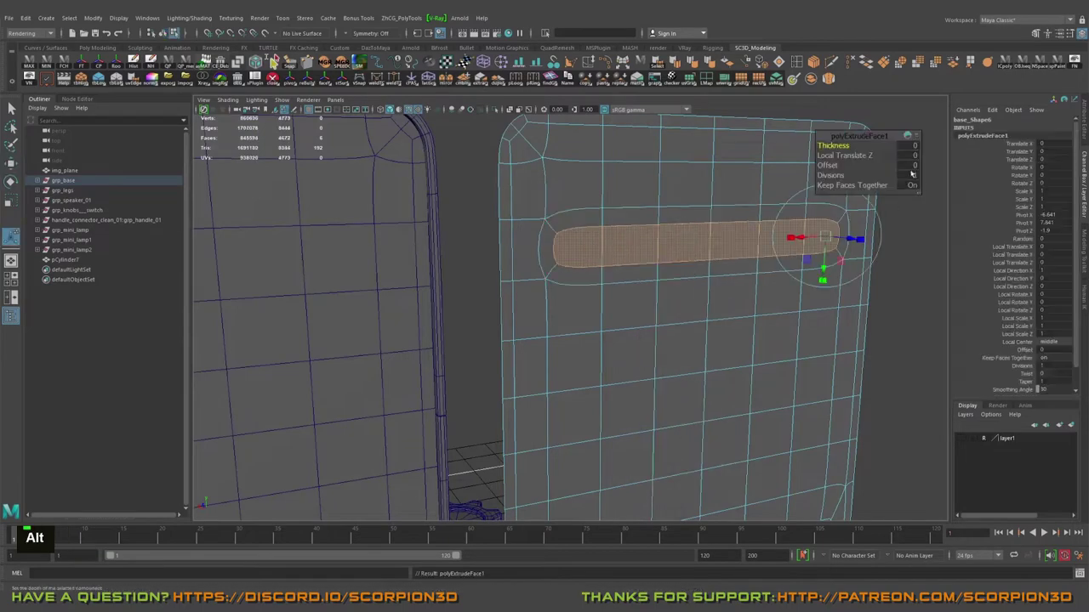
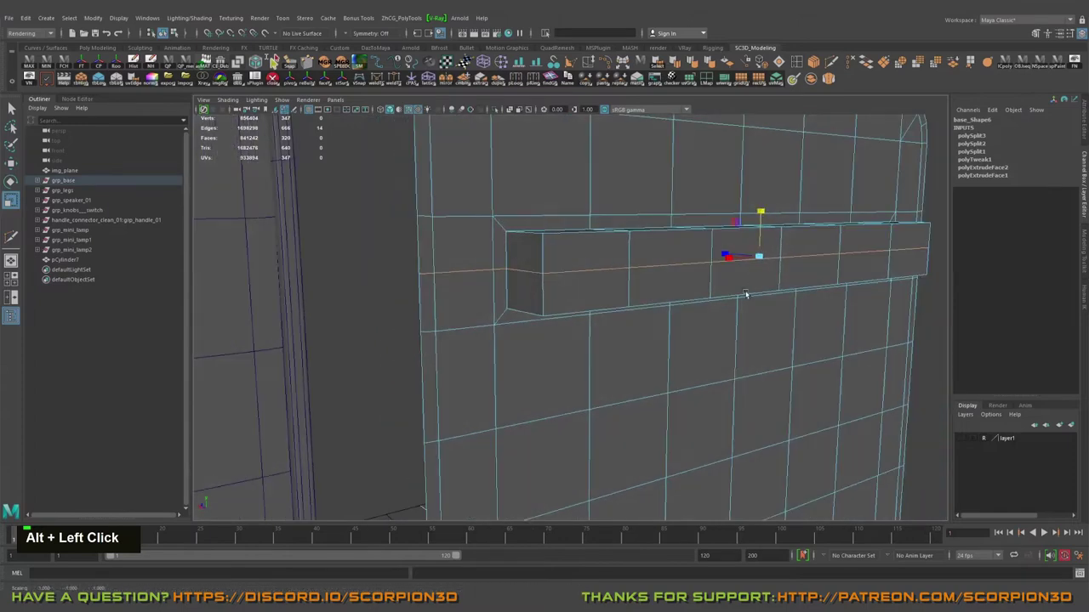
- Extrude the raised bar's faces again and move them inward to form the recess
click(667, 284)
middle_click(581, 276)
text(q)
right_click(631, 227)
click(622, 233)
scroll(down, 3)
click(593, 252)
middle_click(649, 236)
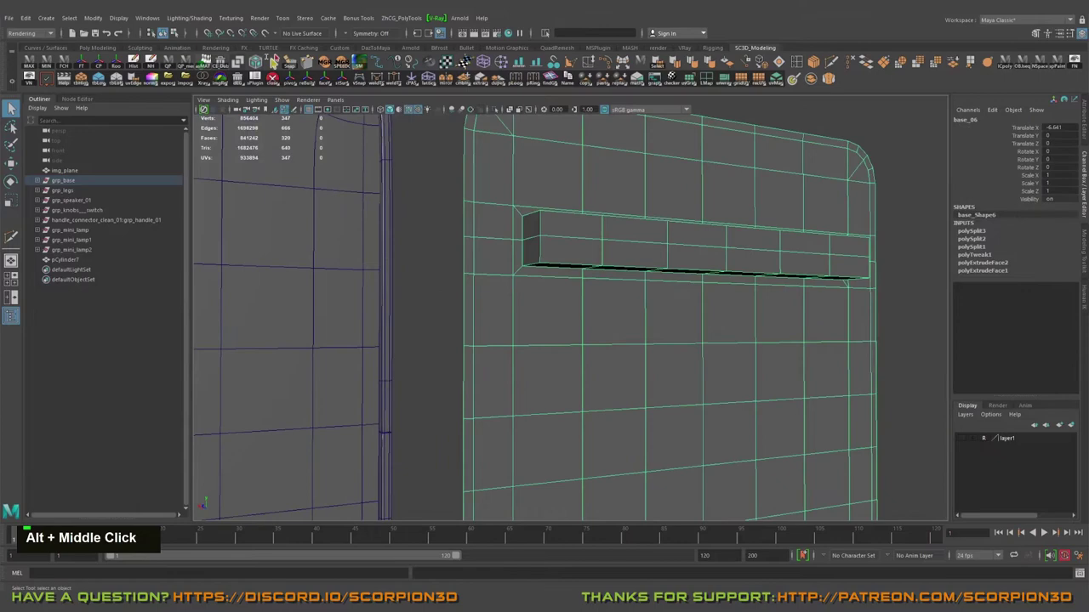
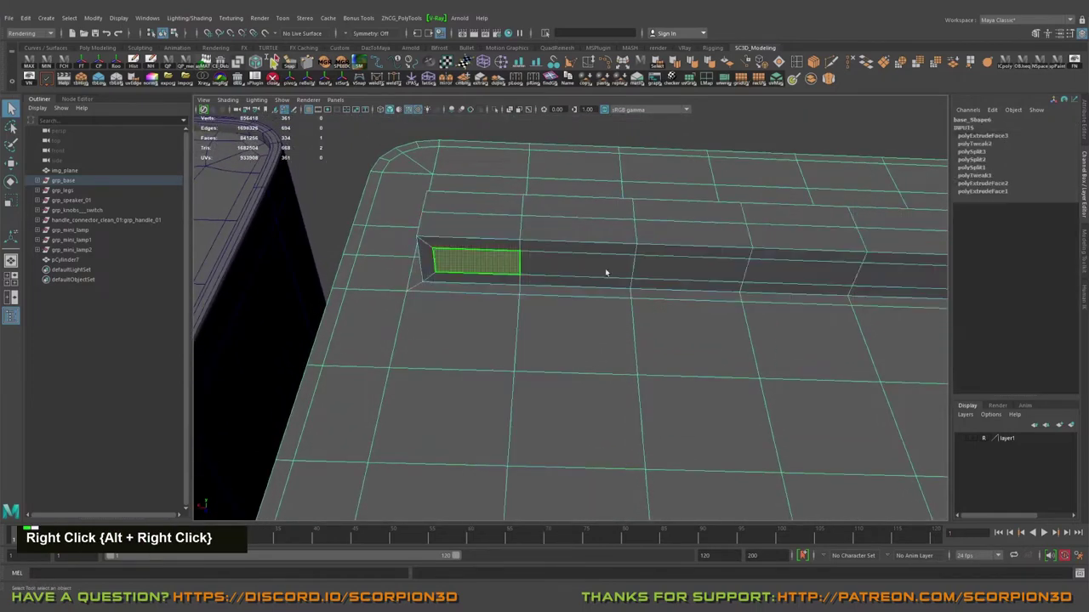
- Preview the divided bar rounding into the panel in smooth shading
click(661, 261)
middle_click(661, 261)
key(Tab)
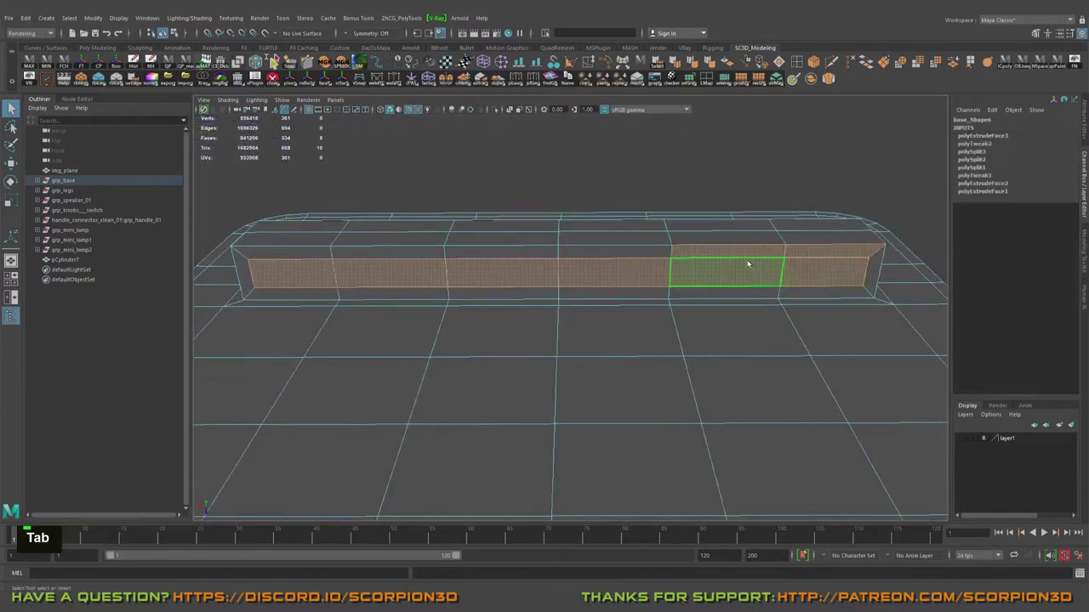
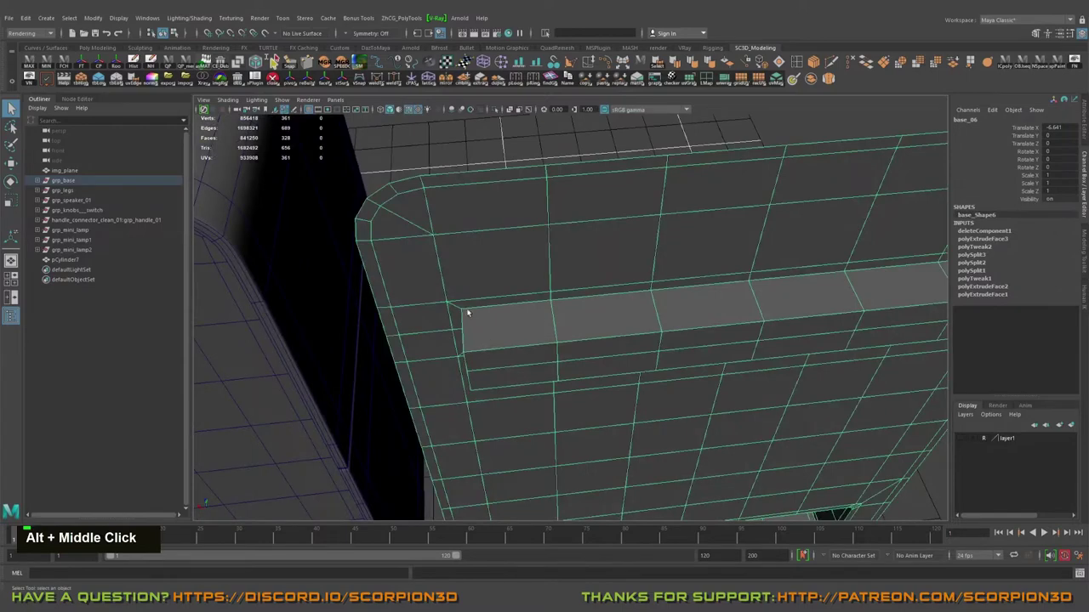
- Delete the extra faces inside the groove in Face mode and verify the edges in Edge mode
click(545, 345)
right_click(610, 327)
click(597, 324)
right_click(573, 368)
key(q)
right_click(571, 365)
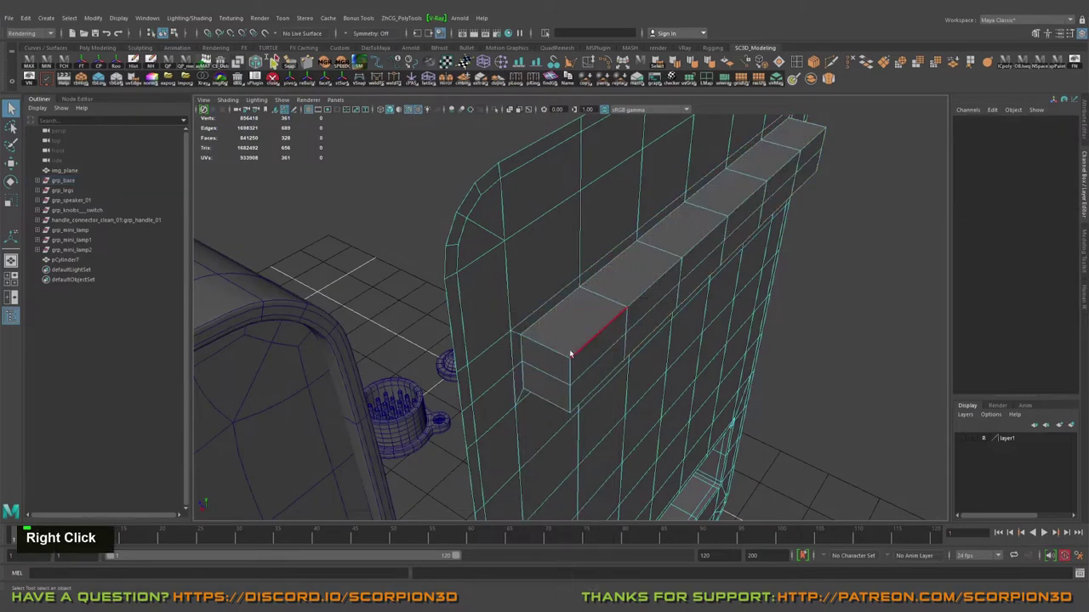
click(569, 398)
click(707, 339)
middle_click(813, 279)
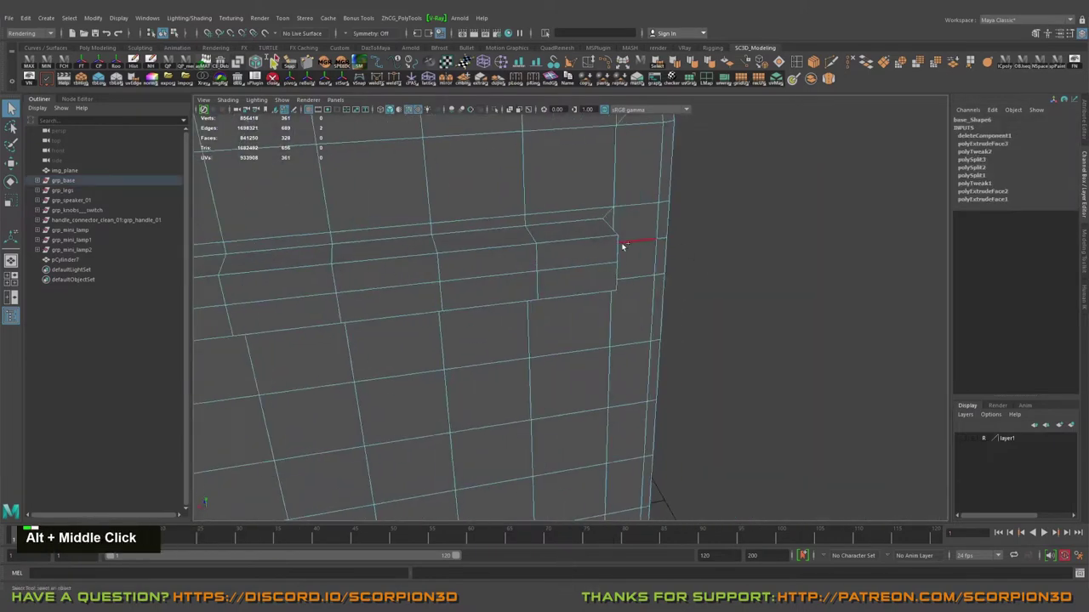
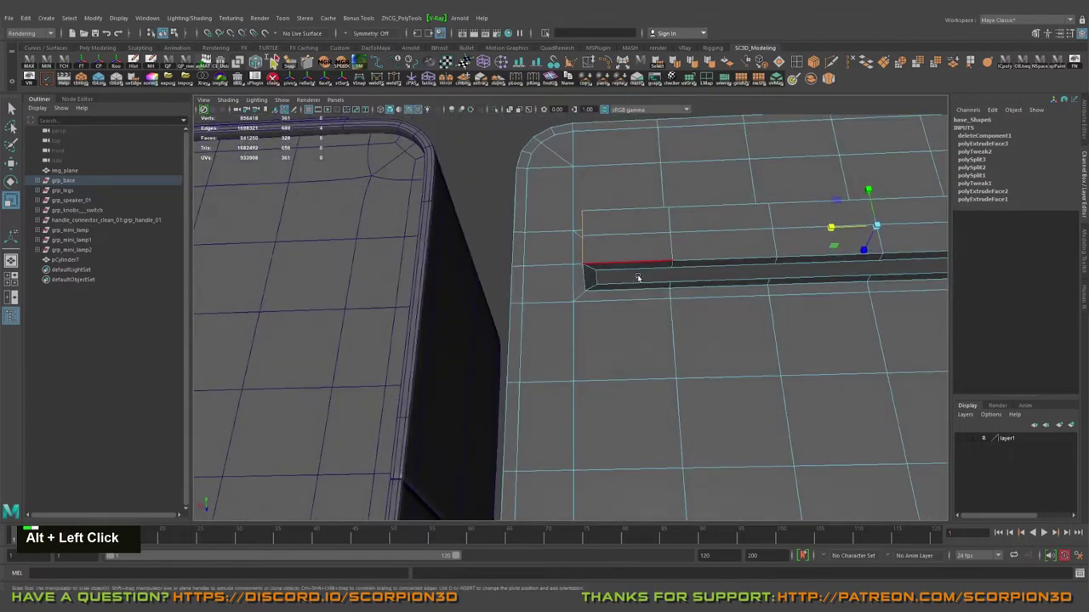
- Select the groove's end edges and check the taper in smooth preview
click(631, 227)
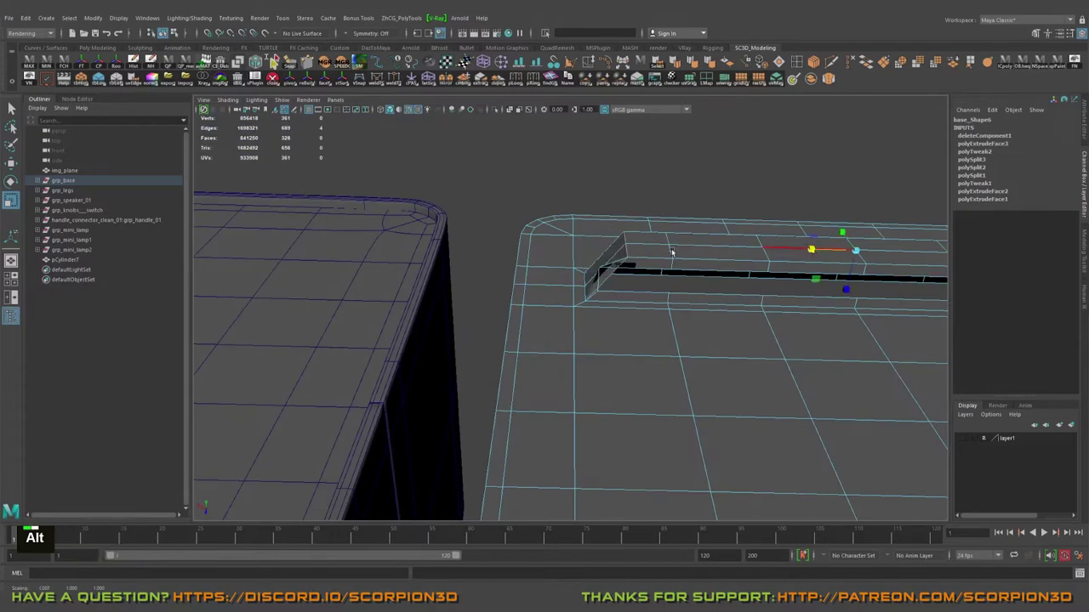
click(719, 241)
key(3)
right_click(654, 319)
click(721, 301)
middle_click(690, 298)
- Scale and move the end vertices so the groove walls slope into the panel surface
click(643, 323)
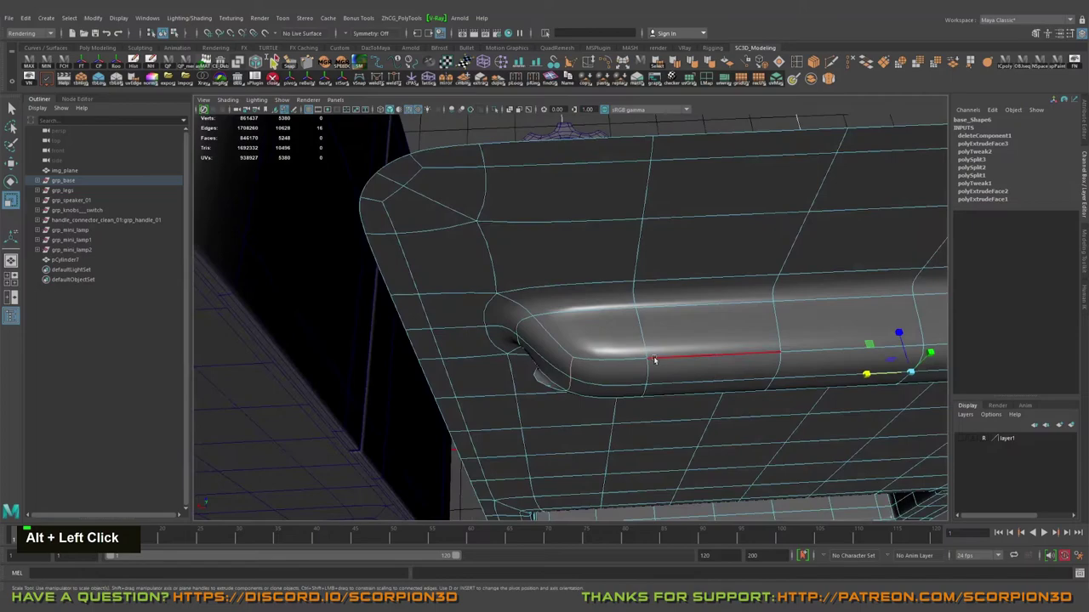
click(568, 352)
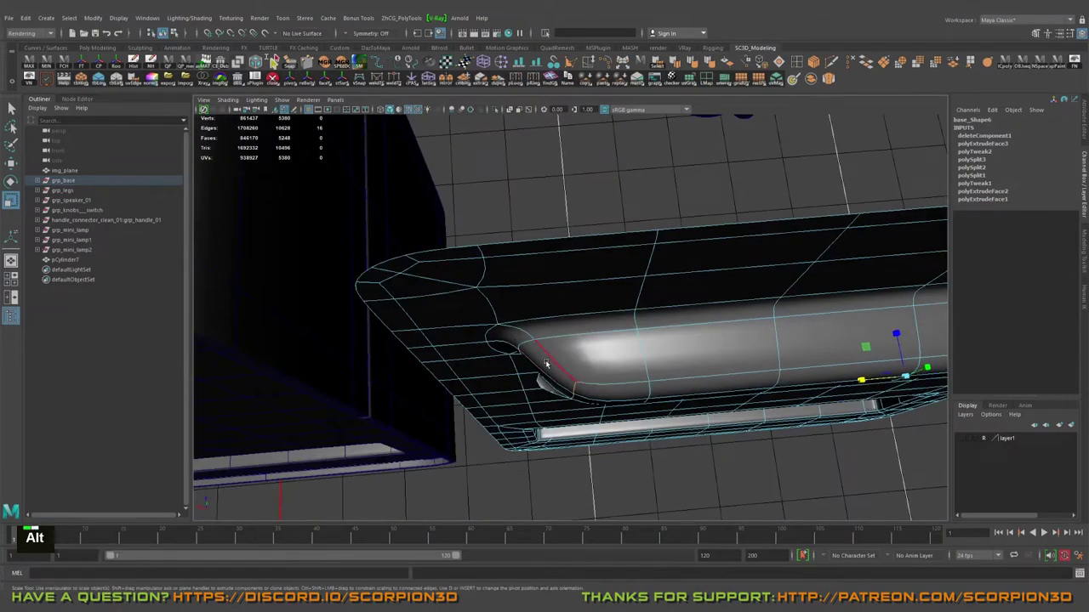
click(715, 377)
click(712, 290)
click(615, 291)
right_click(558, 261)
click(588, 248)
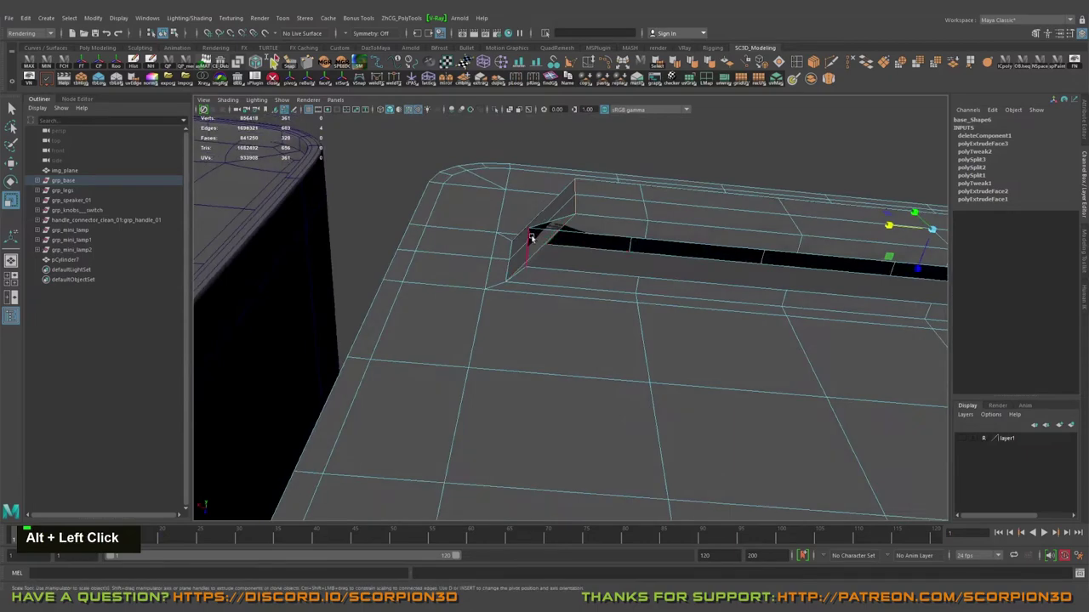
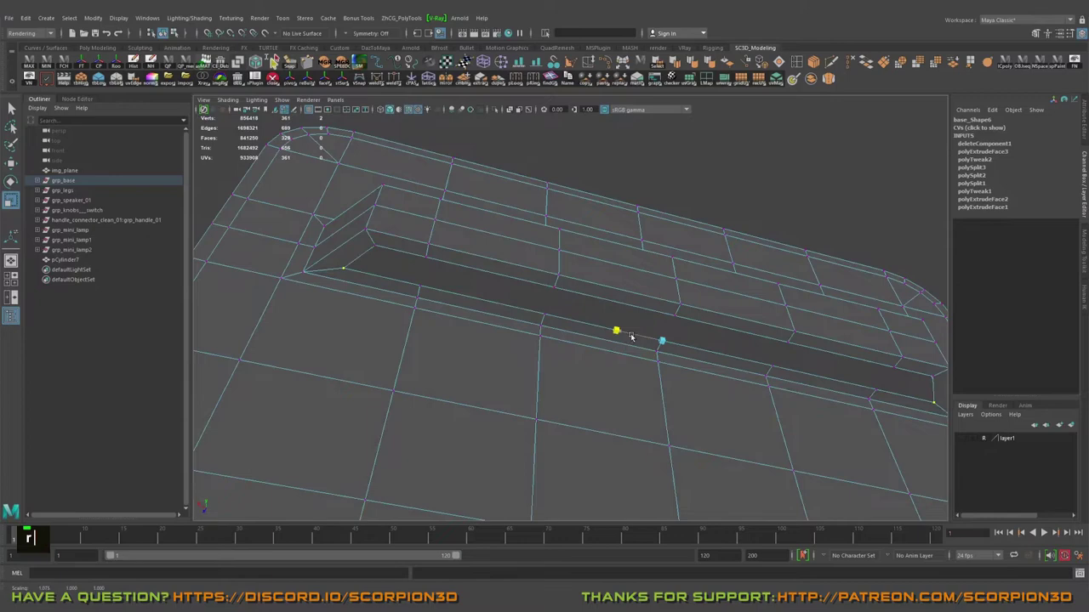
- Select the top faces of the extruded vent strip on the duplicate panel
middle_click(559, 286)
right_click(630, 322)
click(713, 289)
middle_click(710, 284)
click(701, 281)
click(654, 300)
middle_click(631, 272)
click(534, 287)
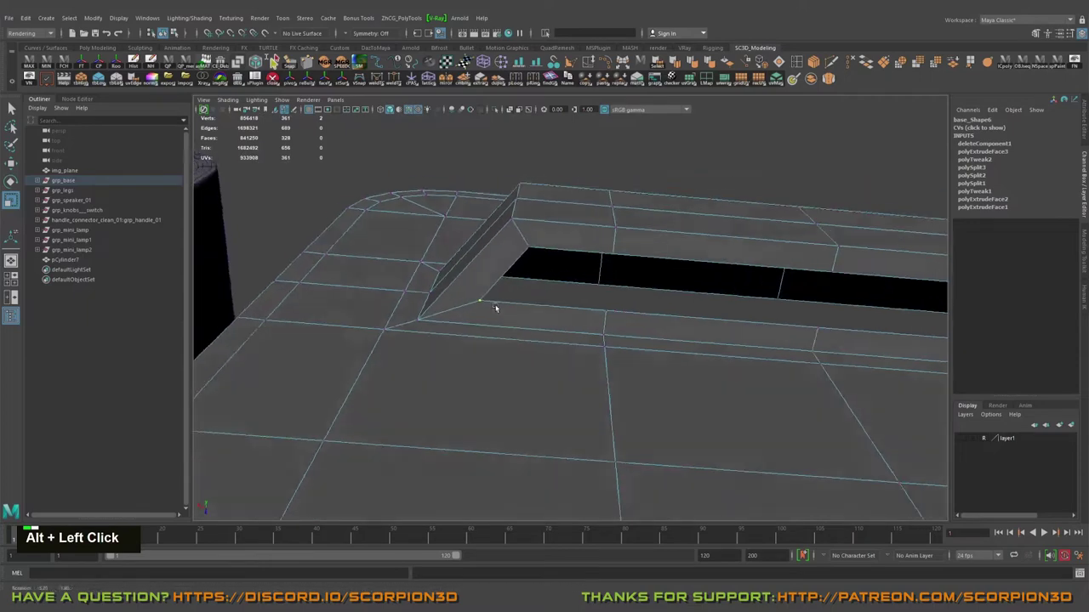
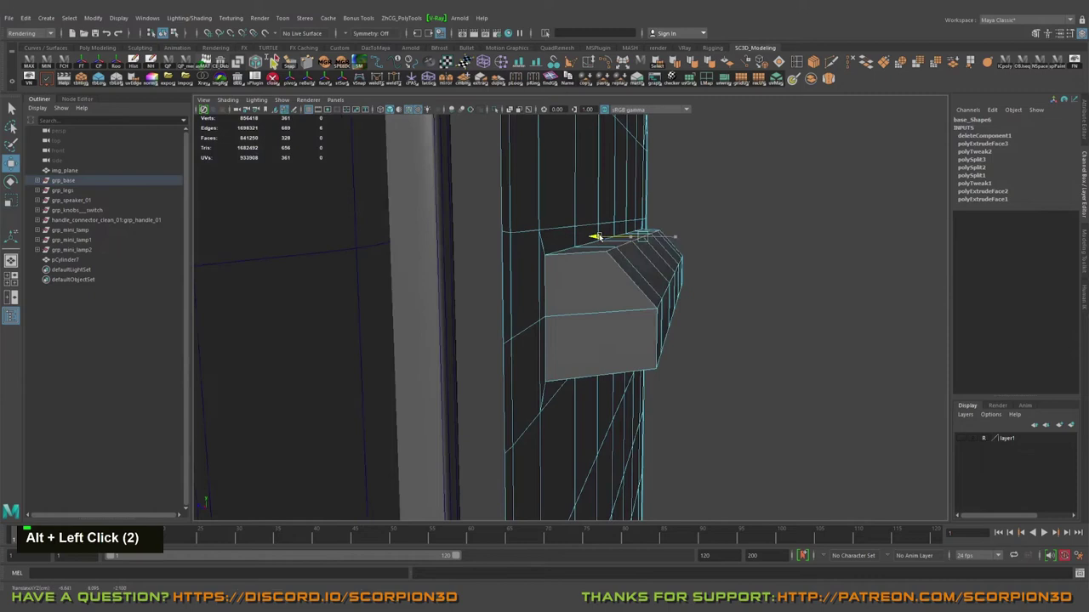
- Angle the strip's top face loops inward with the Move tool, checking in smooth preview
click(654, 251)
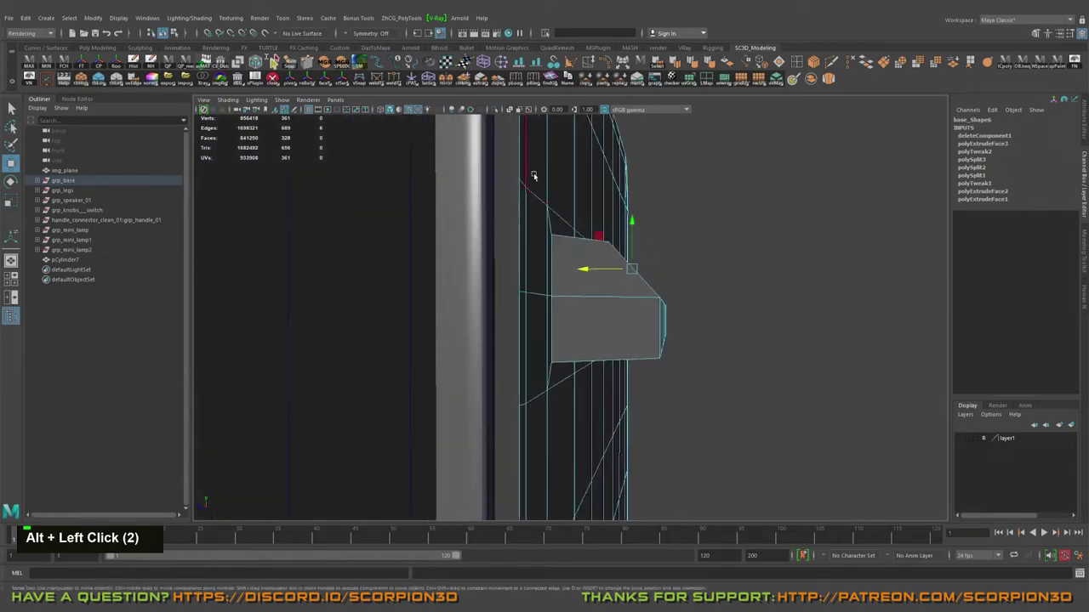
click(580, 211)
middle_click(590, 267)
click(701, 231)
key(3)
right_click(660, 260)
click(749, 227)
double_click(738, 229)
click(632, 245)
double_click(642, 266)
right_click(641, 264)
double_click(636, 263)
text(w)
click(674, 234)
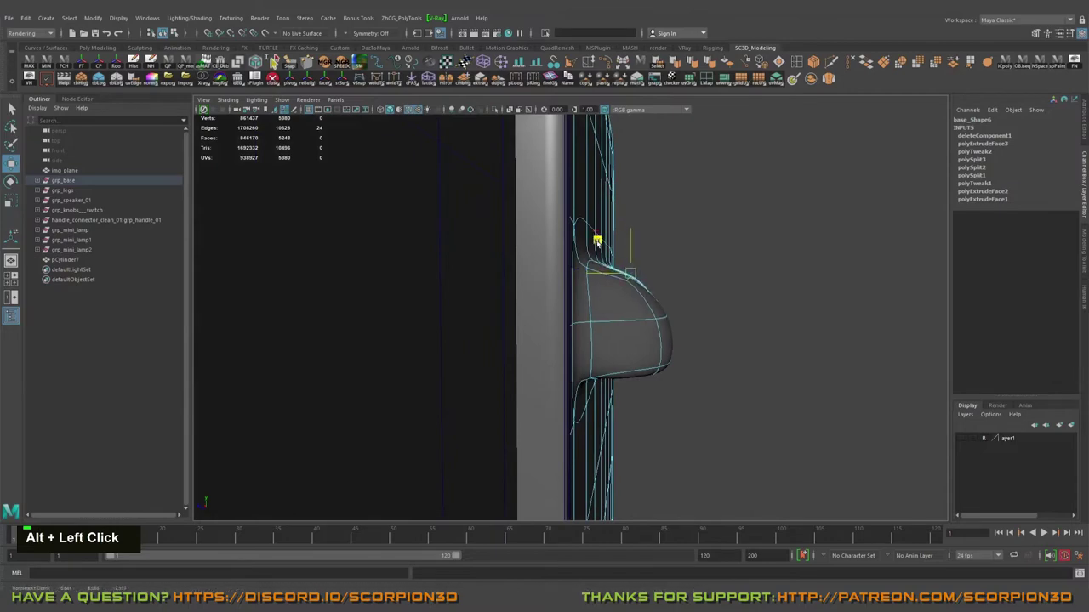
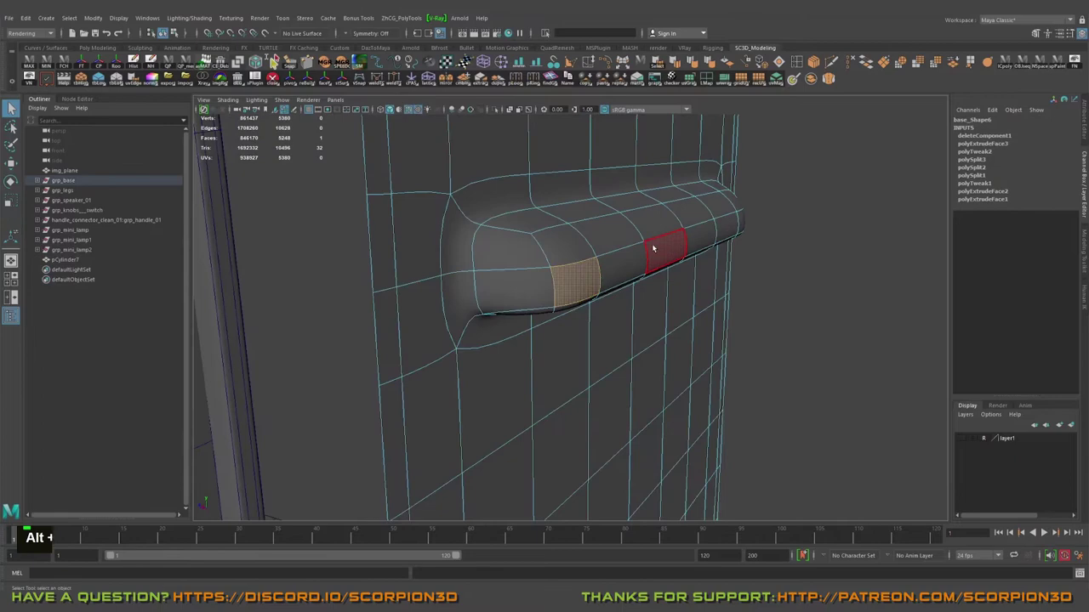
- Tweak the groove-end vertices so the end wall starts sloping into the surface
key(Tab)
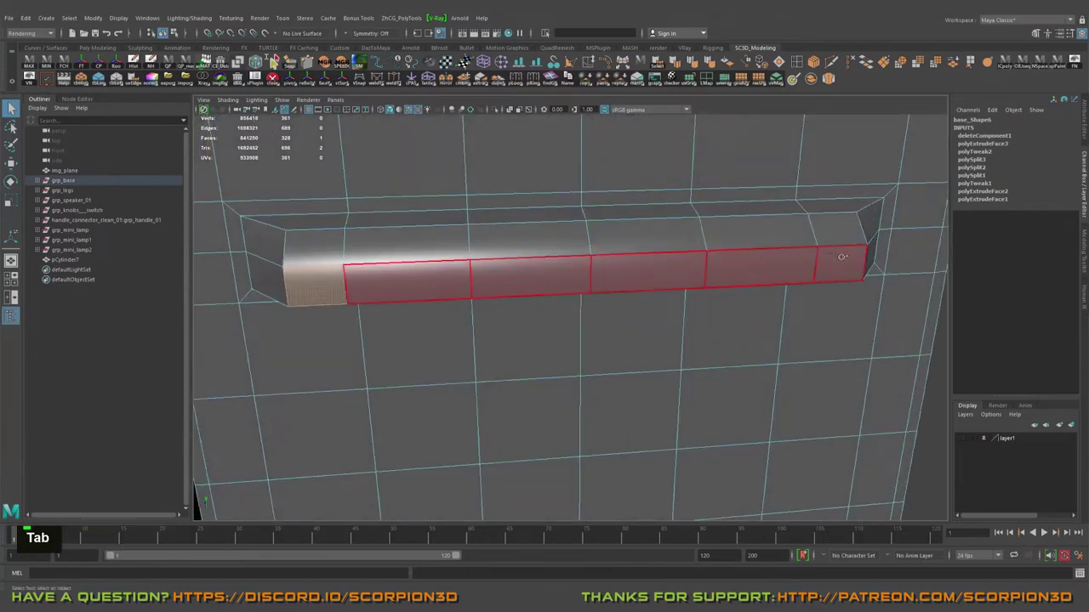
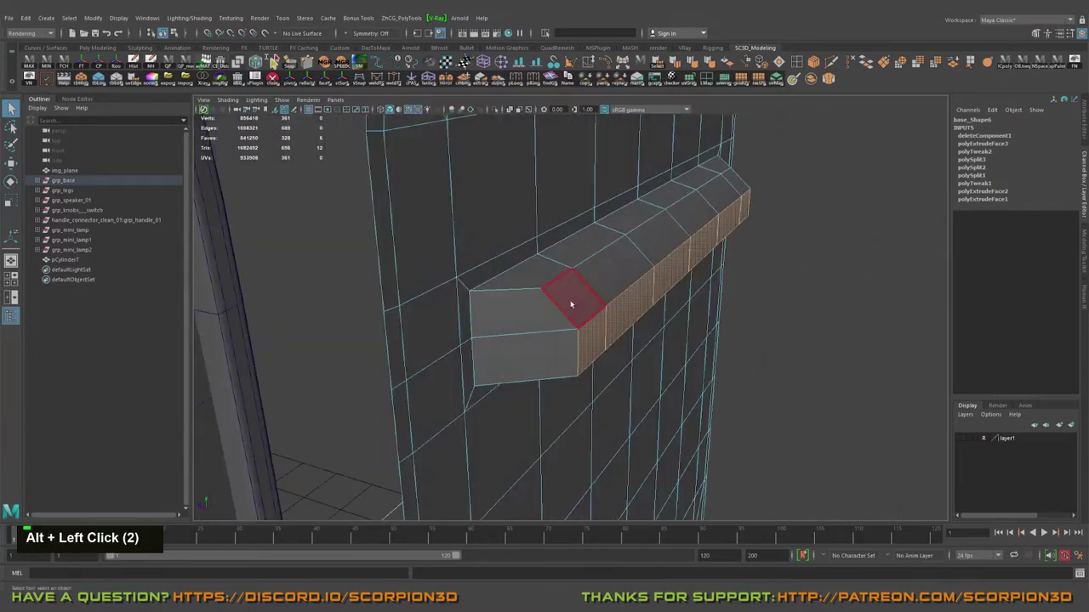
key(Tab)
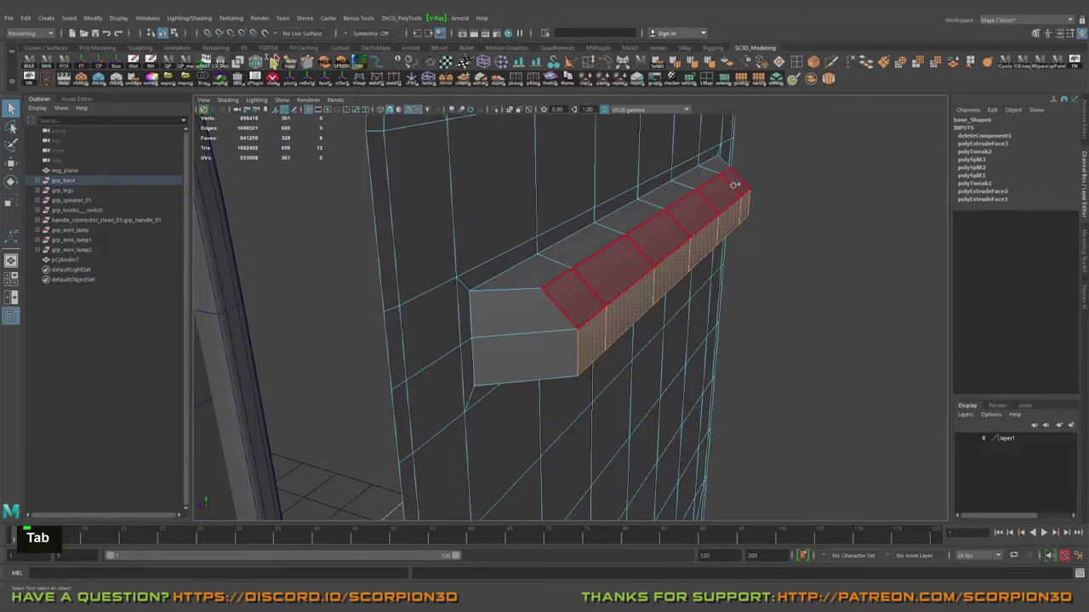
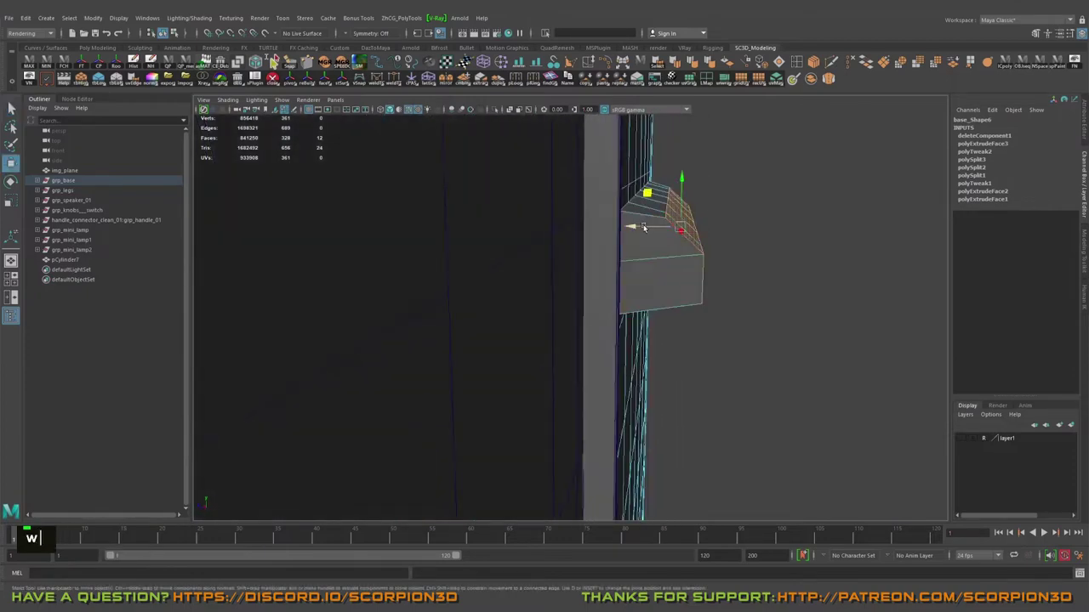
click(670, 245)
right_click(605, 220)
key(3)
scroll(down, 3)
key(3)
click(673, 248)
click(765, 248)
click(636, 244)
right_click(598, 226)
click(611, 227)
- Nudge the remaining end vertices one by one to even out the slanted groove end
middle_click(567, 252)
click(604, 260)
right_click(689, 281)
middle_click(740, 272)
click(745, 273)
scroll(down, 3)
click(683, 274)
right_click(638, 281)
middle_click(669, 229)
click(635, 285)
middle_click(642, 290)
click(689, 263)
middle_click(679, 251)
click(684, 258)
middle_click(706, 280)
click(644, 263)
middle_click(645, 249)
- Compare the sloped groove end against the original panel in smooth preview, then return to the cage
key(3)
click(704, 276)
click(657, 292)
middle_click(675, 302)
click(596, 259)
middle_click(540, 239)
click(544, 264)
right_click(509, 276)
click(562, 248)
middle_click(515, 289)
key(1)
text(11)
click(532, 294)
middle_click(538, 280)
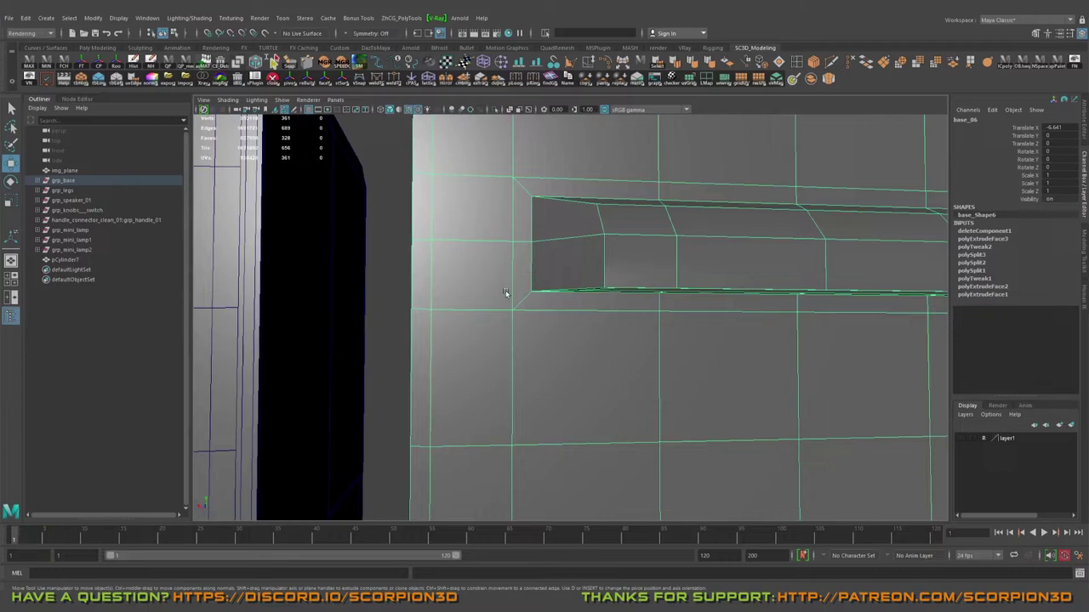
- Cut a new edge along the groove's lower rim to the panel border with Multi-Cut
key(ctrl+shift+x)
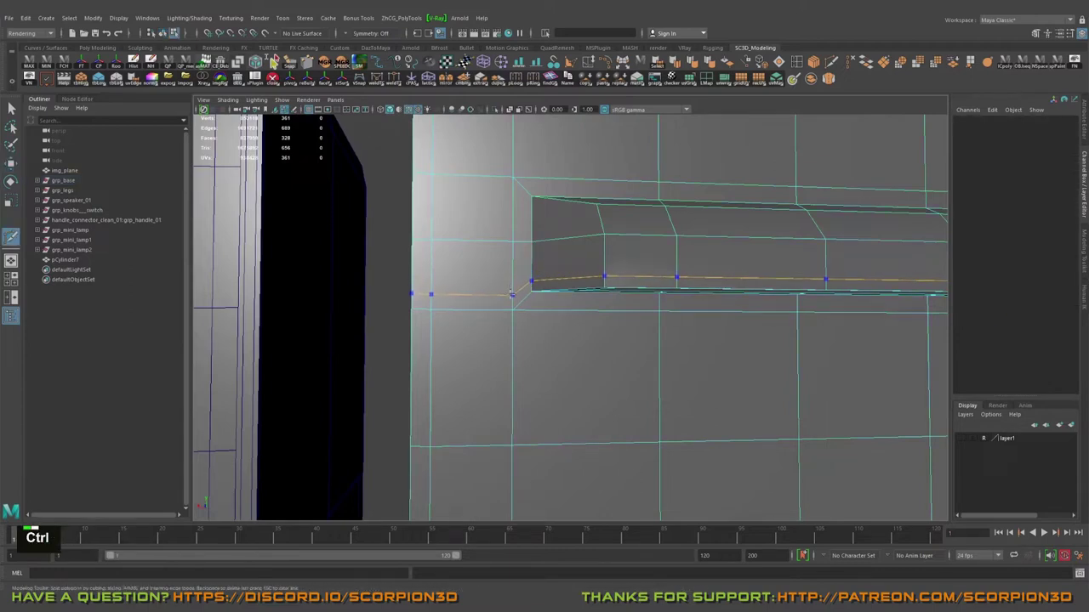
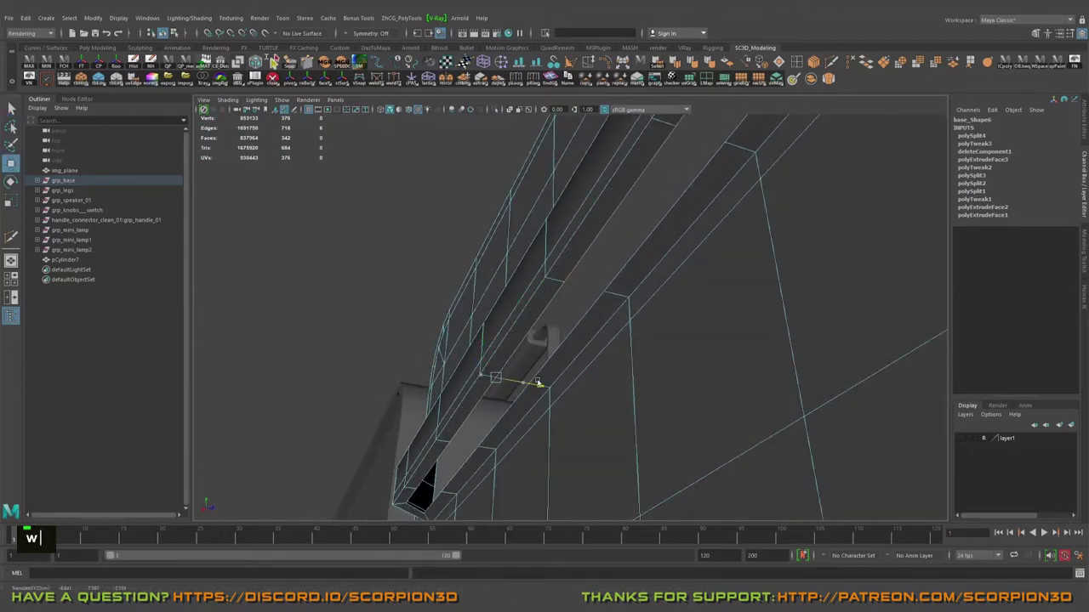
- Slide a rim vertex along the groove wall to frame the extruded inner strip
middle_click(633, 236)
click(580, 296)
middle_click(640, 237)
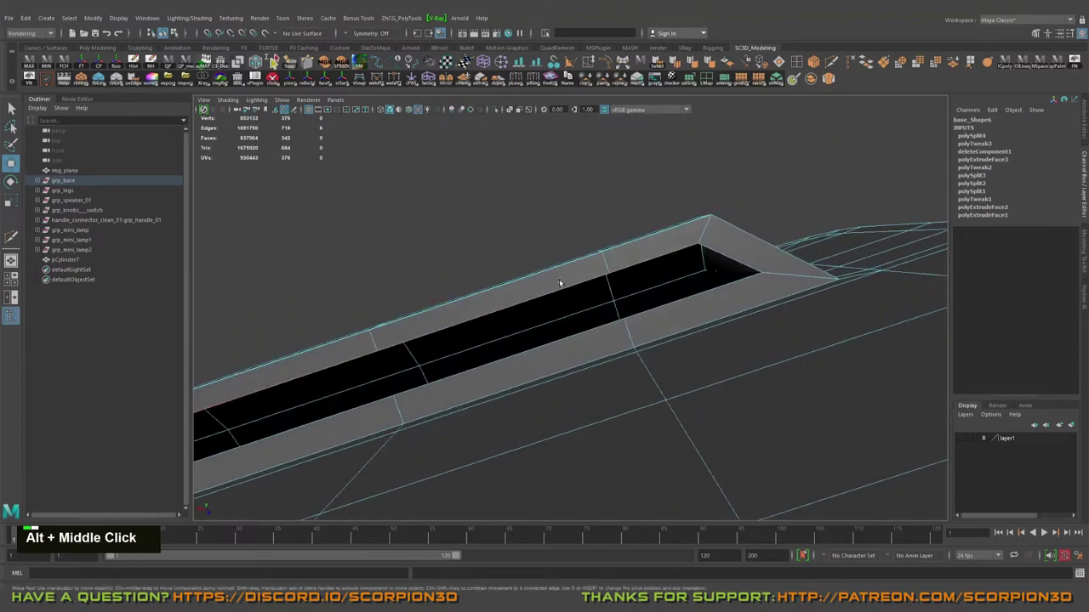
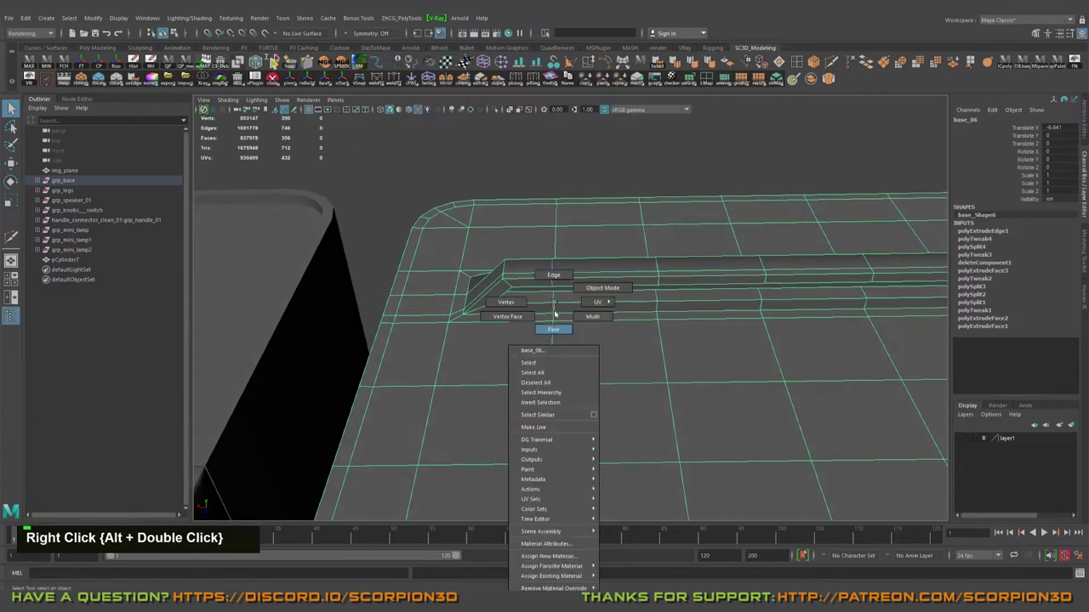
- Select the face loop along the groove bottom in Face mode for deletion
click(538, 297)
double_click(539, 297)
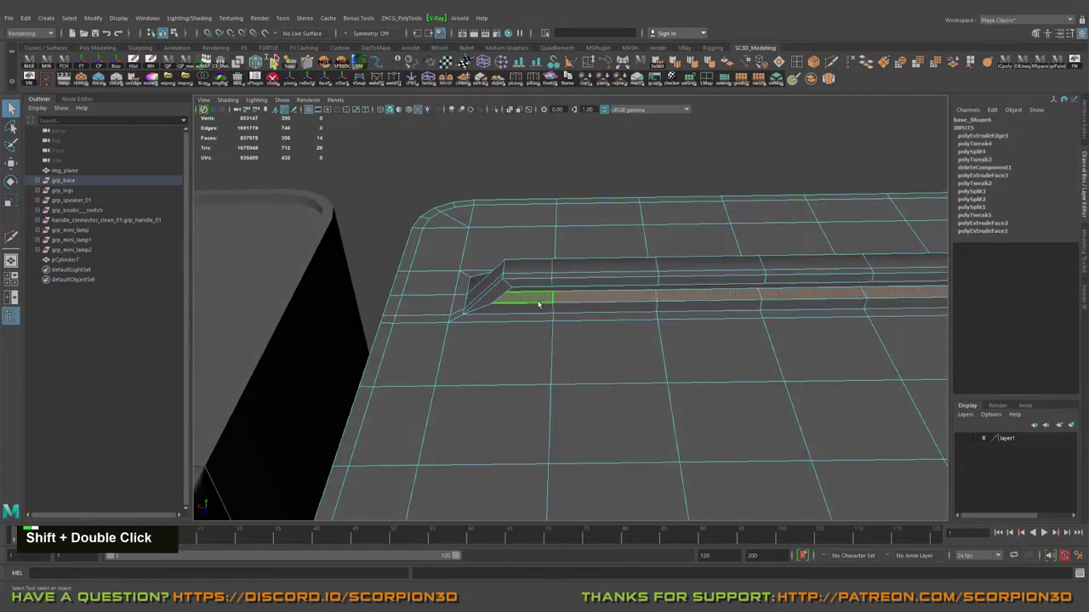
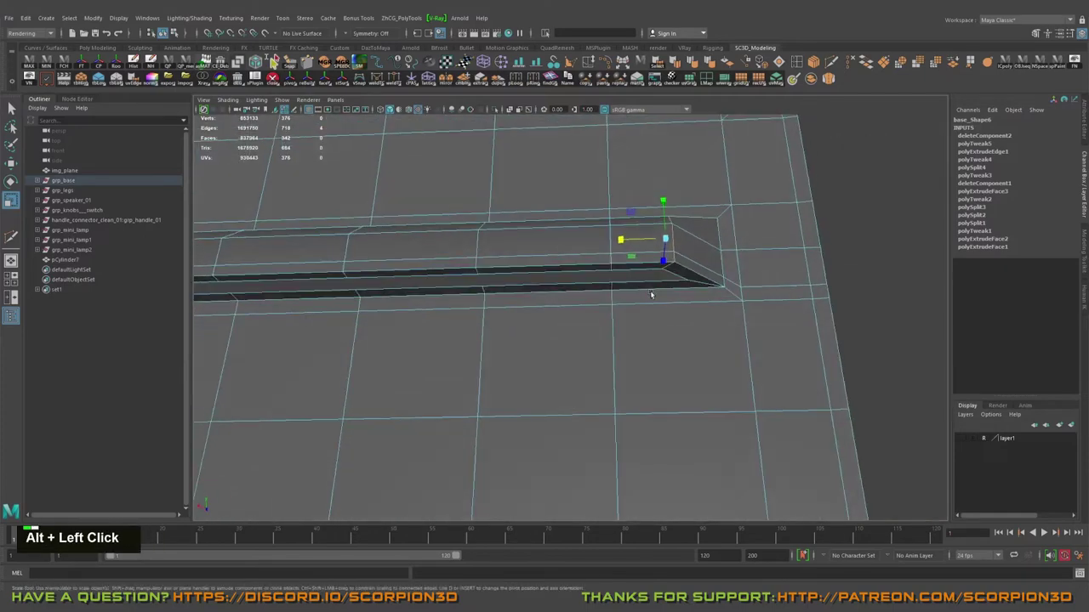
- Shift the vertex at the groove's inner end where the slot wall meets the panel
click(684, 285)
middle_click(661, 271)
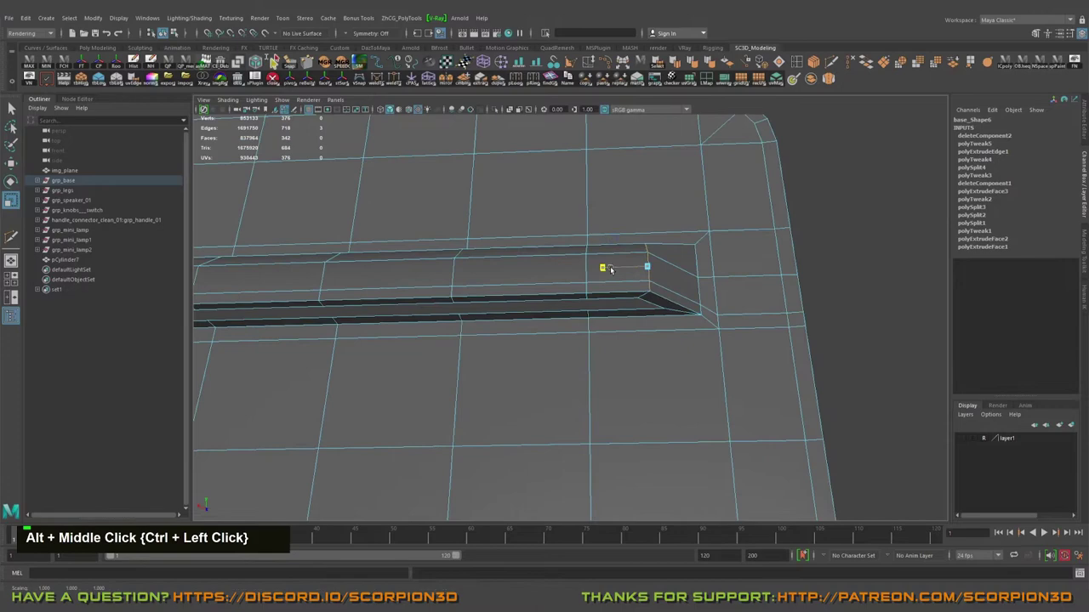
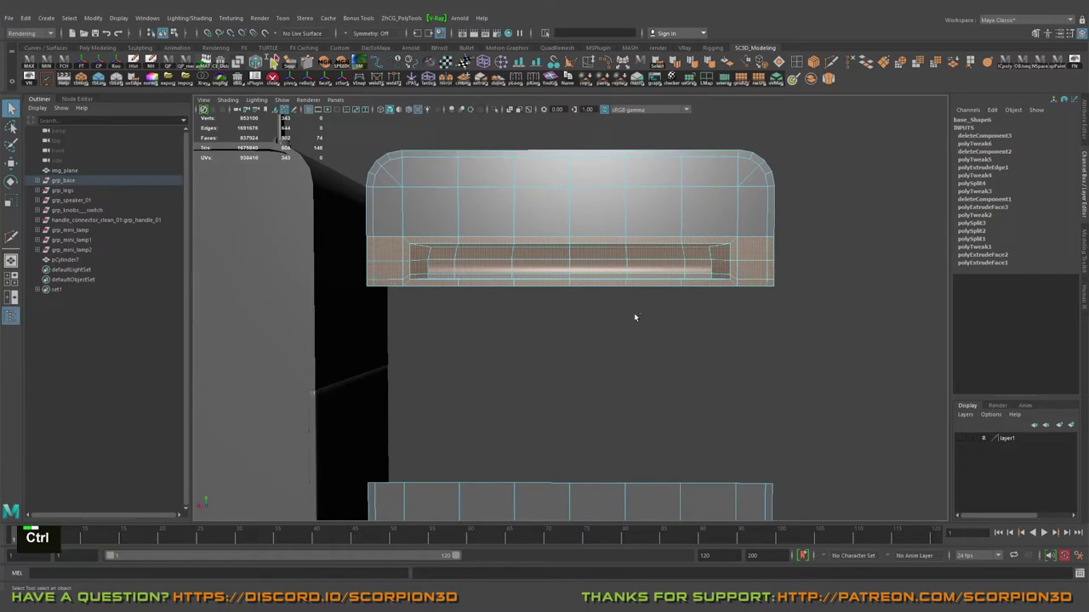
- Separate the vent groove strip's faces into their own object and pick it up with the Move tool
key(ctrl+d)
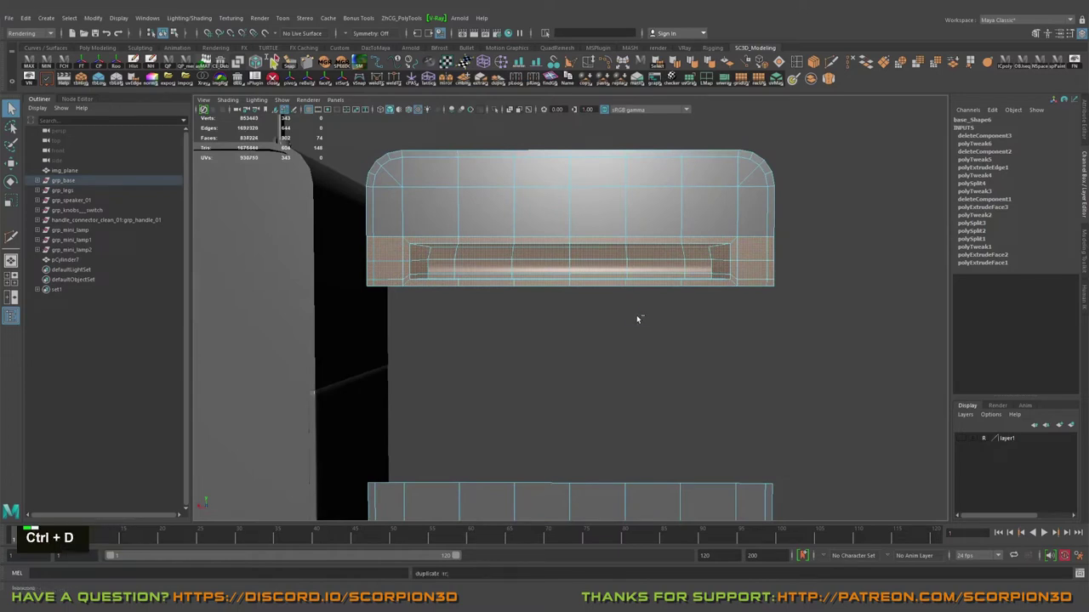
key(ctrl+z)
key(ctrl+alt+d)
key(w)
click(619, 307)
key(w)
click(586, 332)
middle_click(625, 367)
- Reposition the extracted groove strip against the back panel using the marking menu and snap drags
right_click(562, 306)
click(622, 303)
middle_click(651, 310)
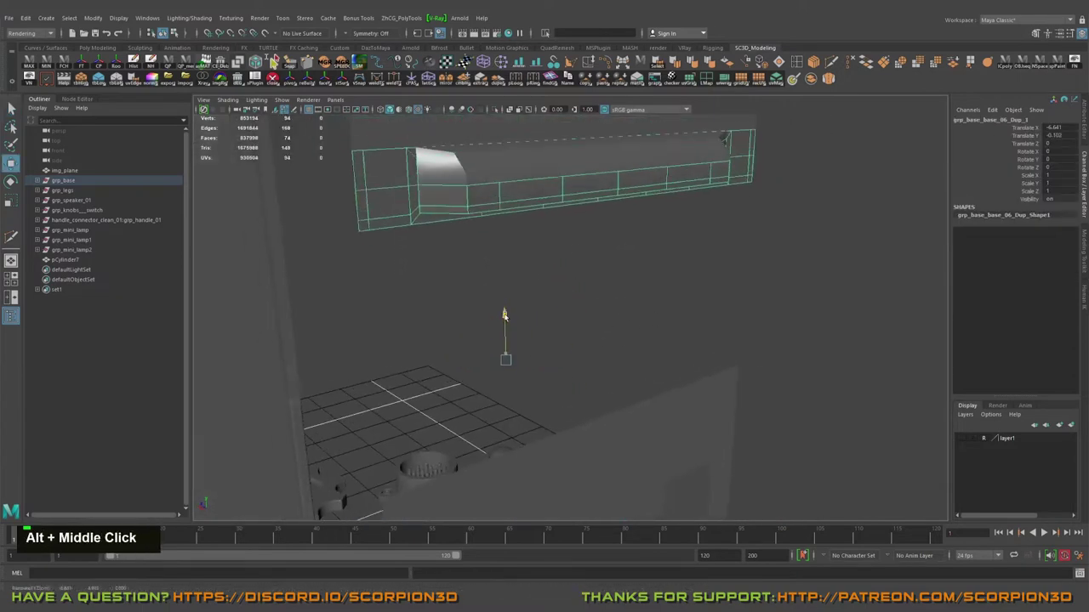
click(586, 291)
middle_click(530, 298)
click(549, 340)
right_click(524, 357)
key(w)
- Duplicate the groove strip and vertex-snap each copy downward below the previous one
text(wdv)
middle_click(430, 293)
text(vvvvvvvvvvvd)
middle_click(514, 294)
right_click(553, 348)
click(610, 349)
click(602, 357)
- Snap the last copies into place so five groove strips stack down the panel
key(alt+w)
key(v)
text(vvvvvvvvvvvvvv)
middle_click(528, 394)
scroll(down, 3)
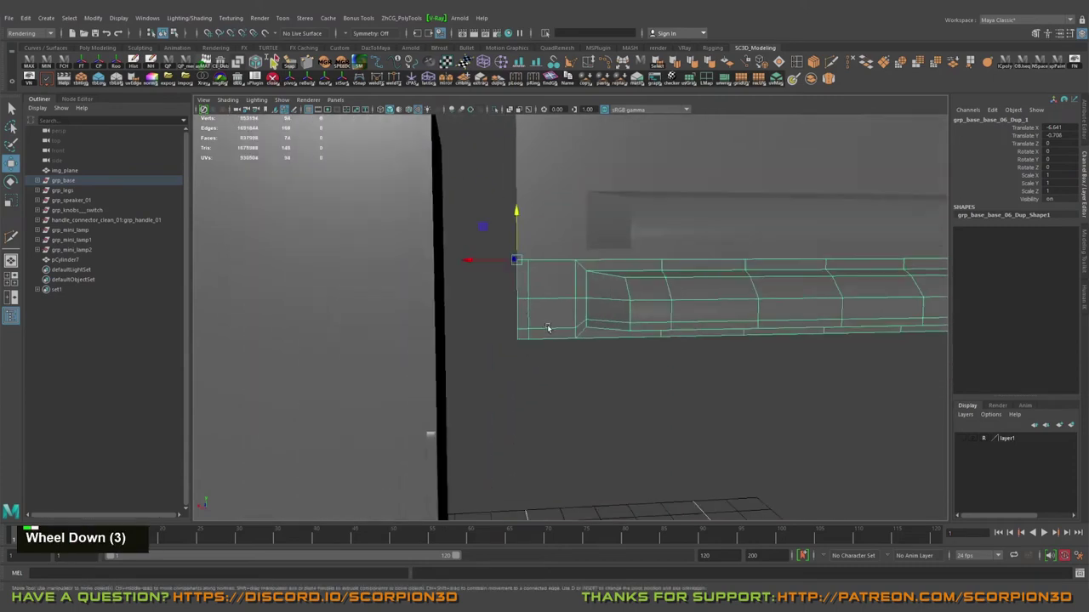
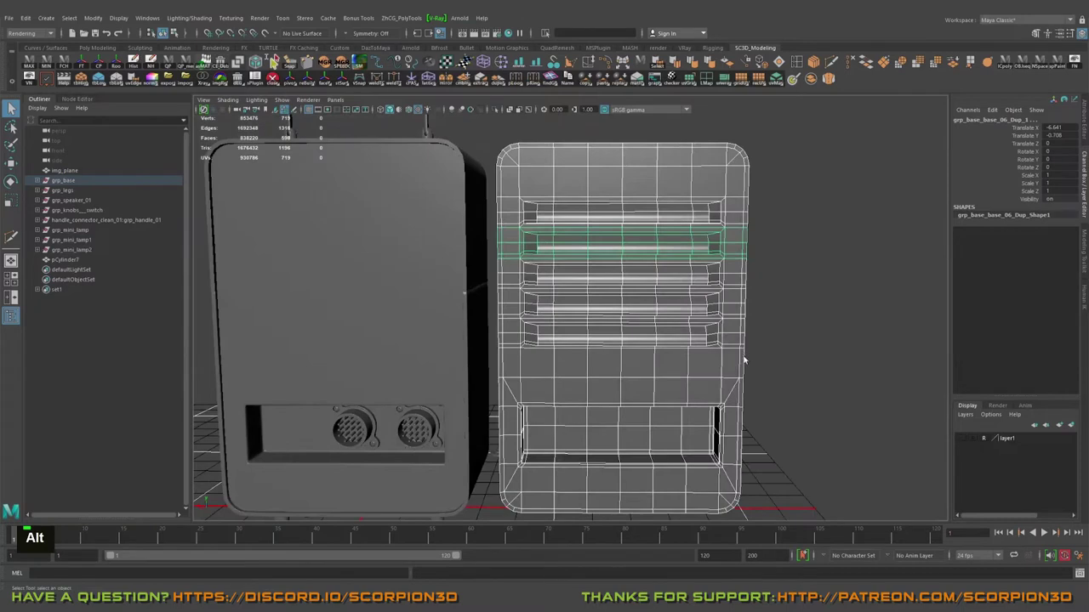
- Combine the five groove strips and the back panel into a single mesh
key(ctrl+alt+c)
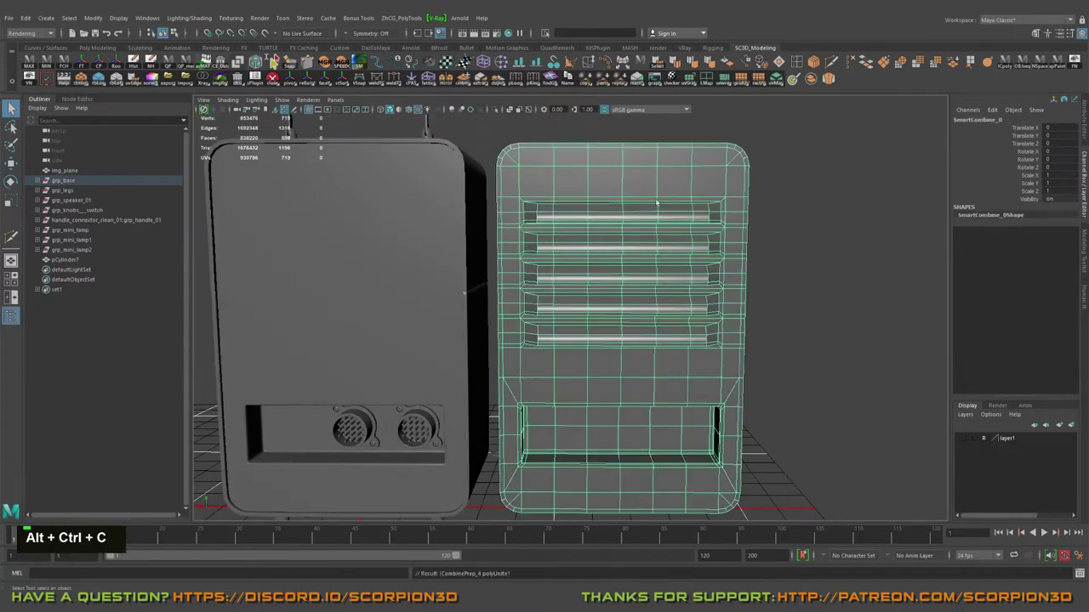
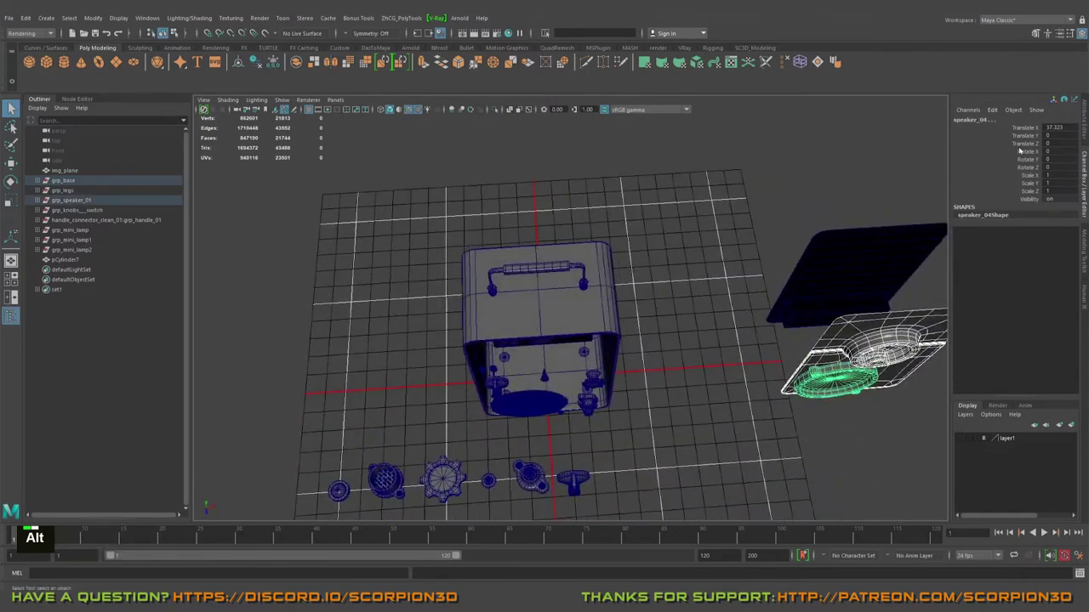
- Set the speaker part's horizontal translate to 0 so it sits back in the housing
key(0)
key(Return)
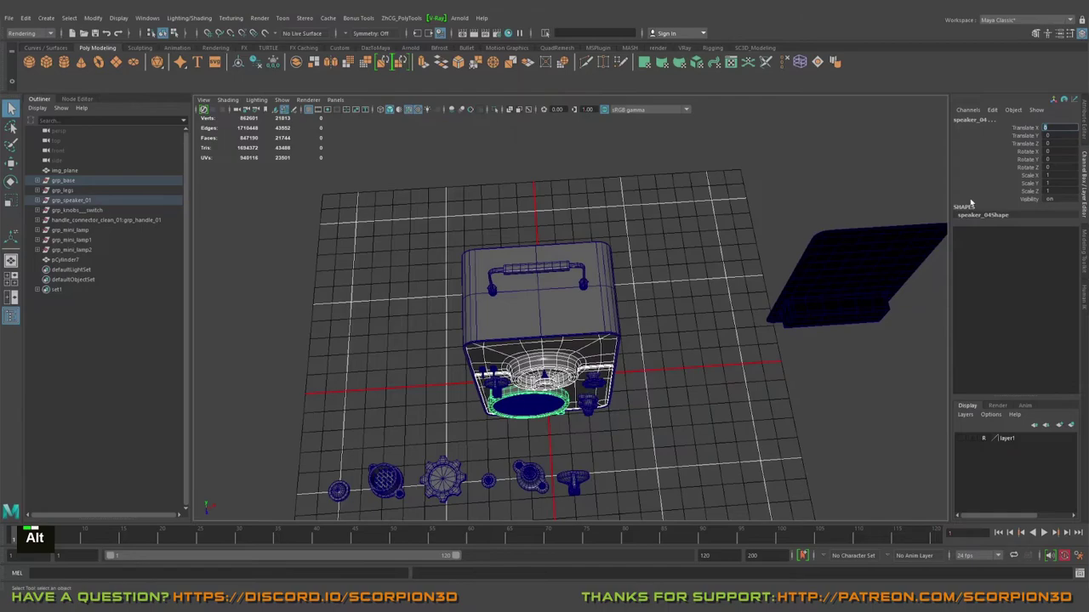
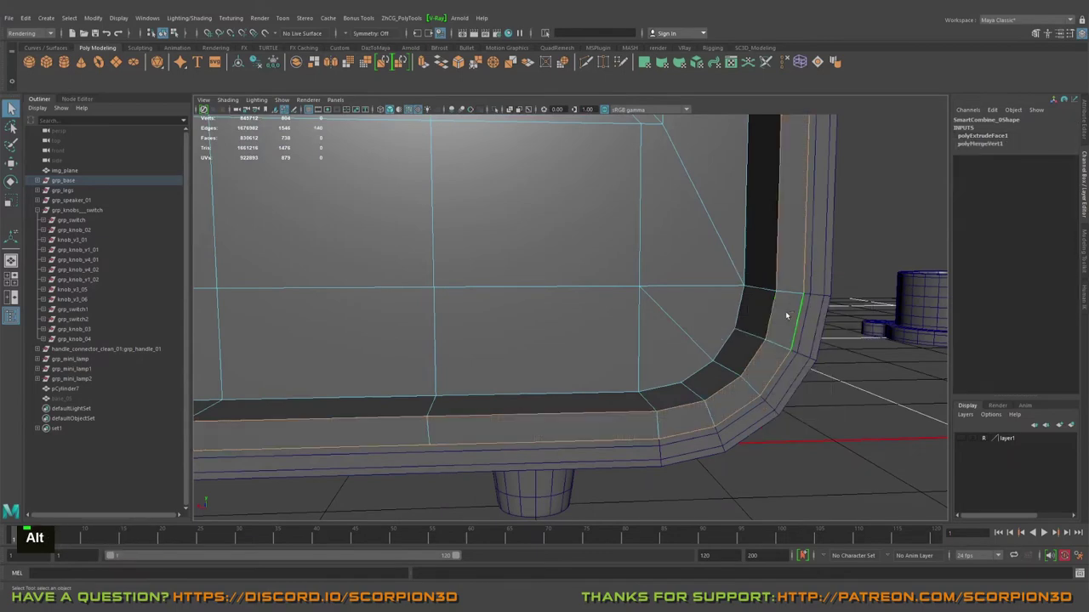
- Bevel the selected rounded rim edges of the back panel
key(ctrl+b)
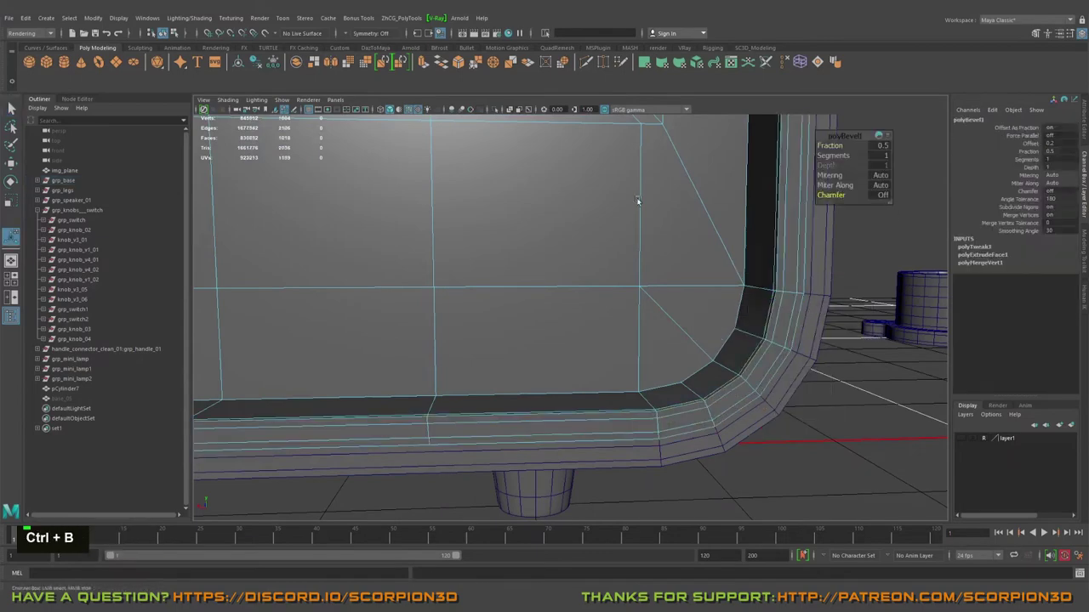
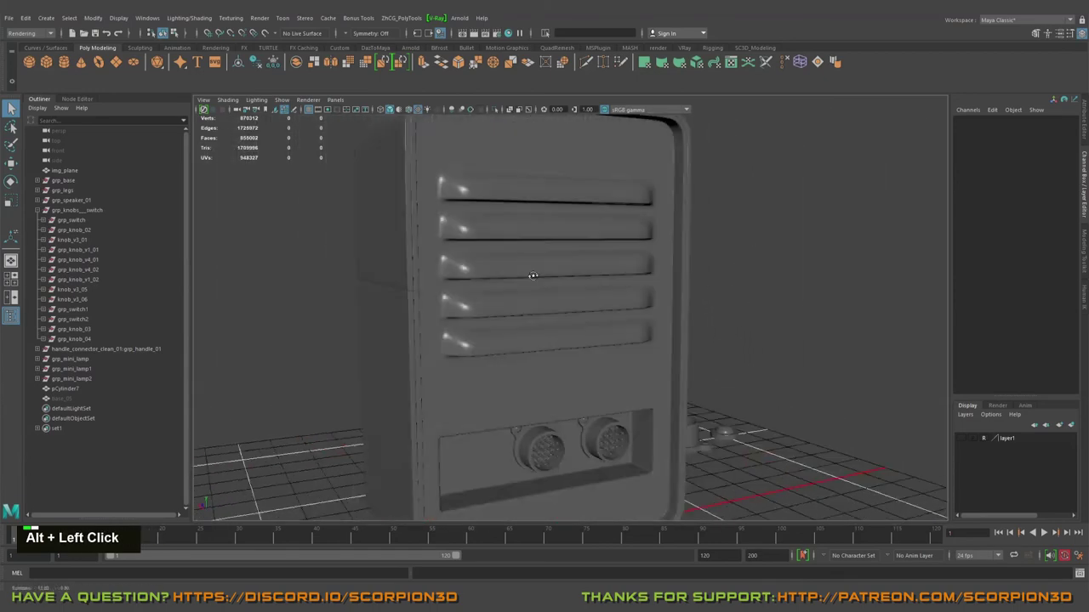
- Leave component mode and orbit the smoothed housing to view the rounded grooves and rim
middle_click(524, 278)
scroll(down, 3)
click(561, 267)
right_click(499, 271)
click(665, 289)
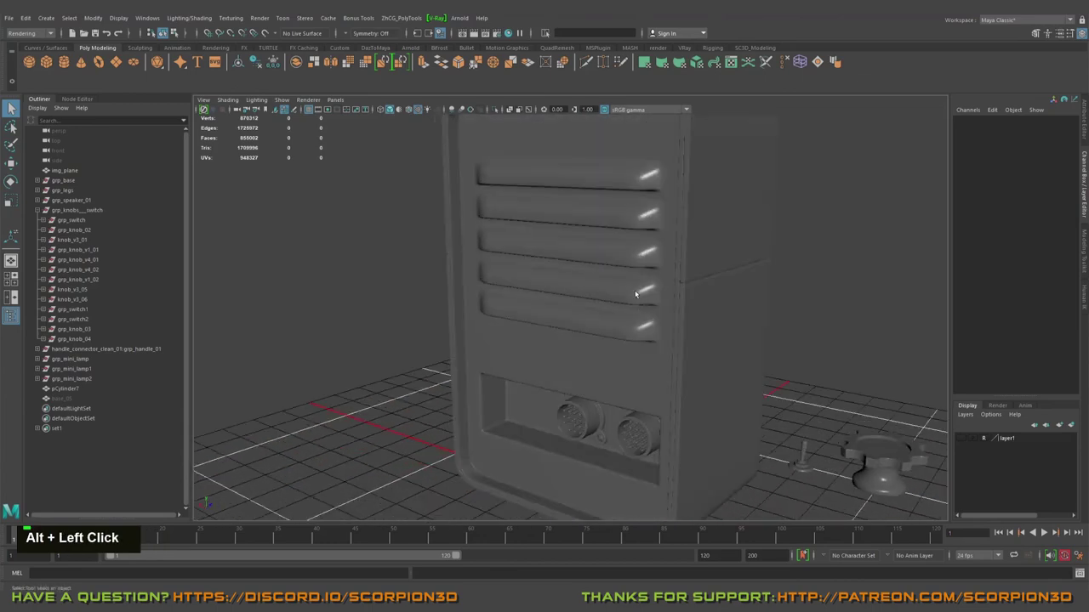